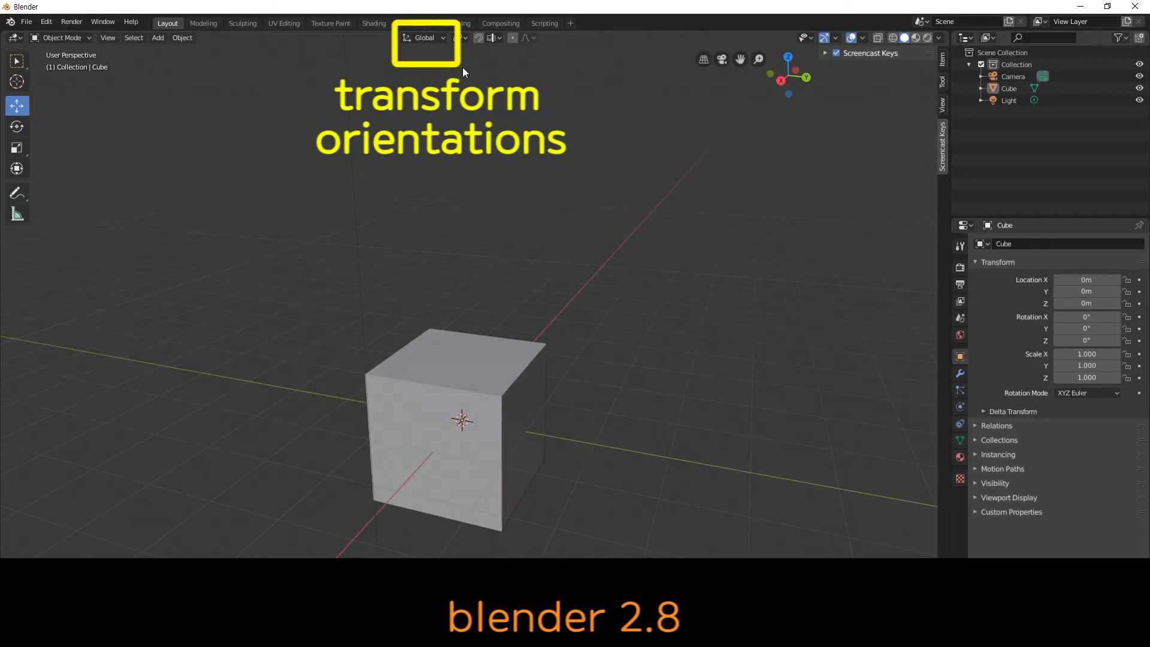
- Keep the transform orientation set to Global from the header dropdown
left_click(446, 40)
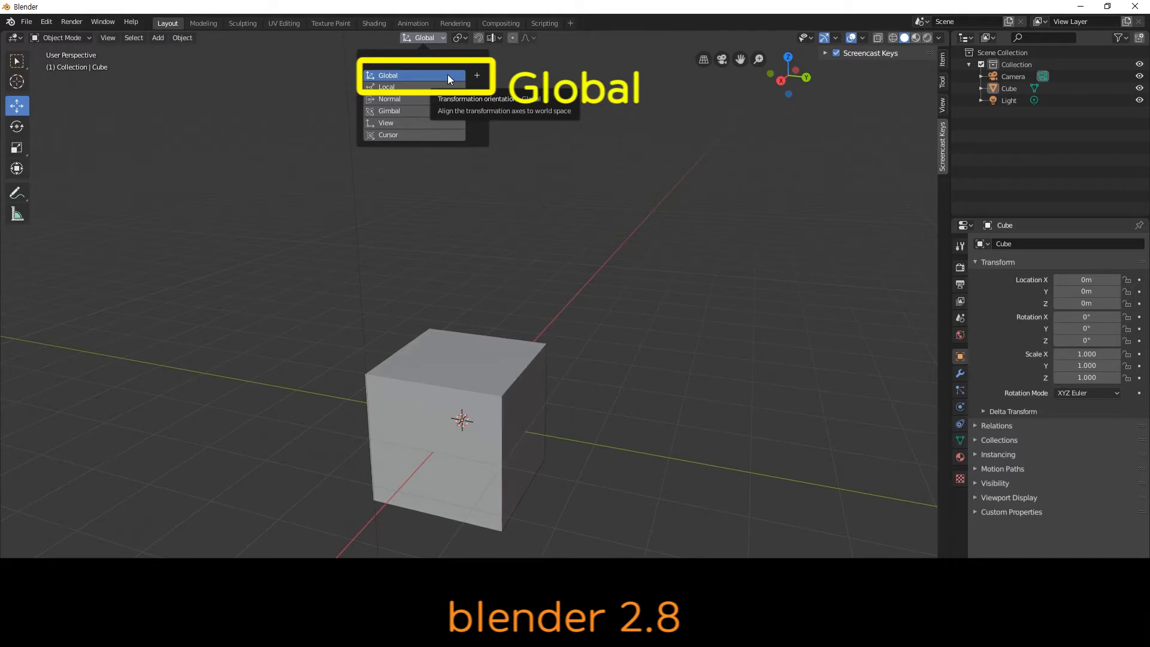
left_click(167, 218)
- Switch to the Select tool and select the default cube in the viewport
left_click(23, 68)
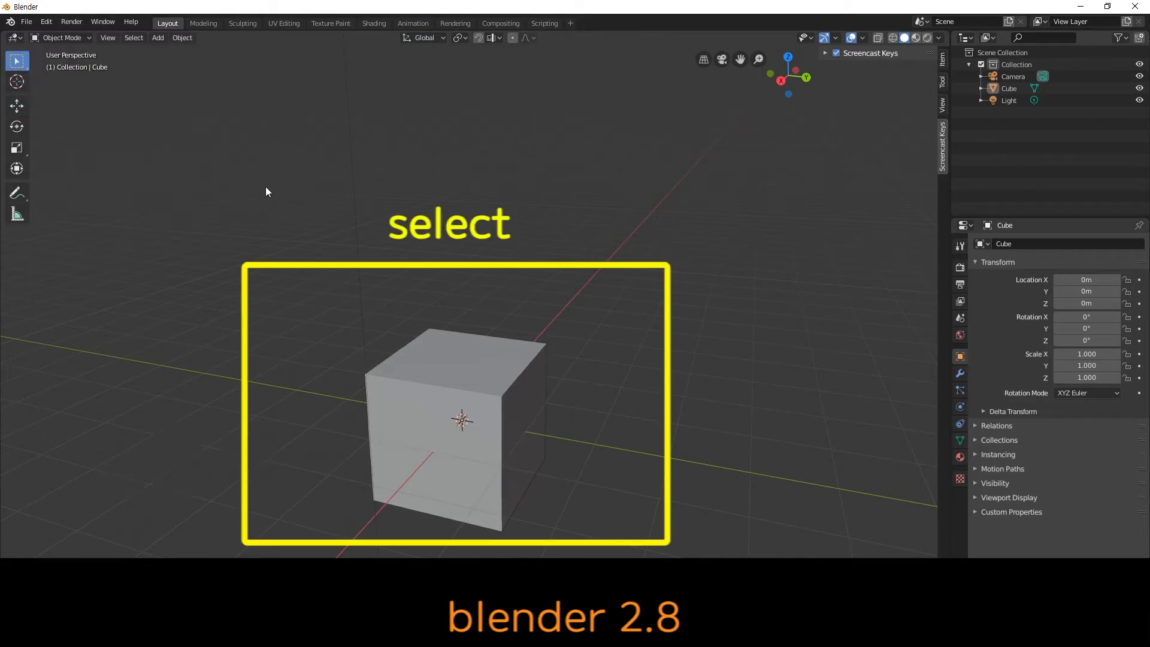
left_click(270, 192)
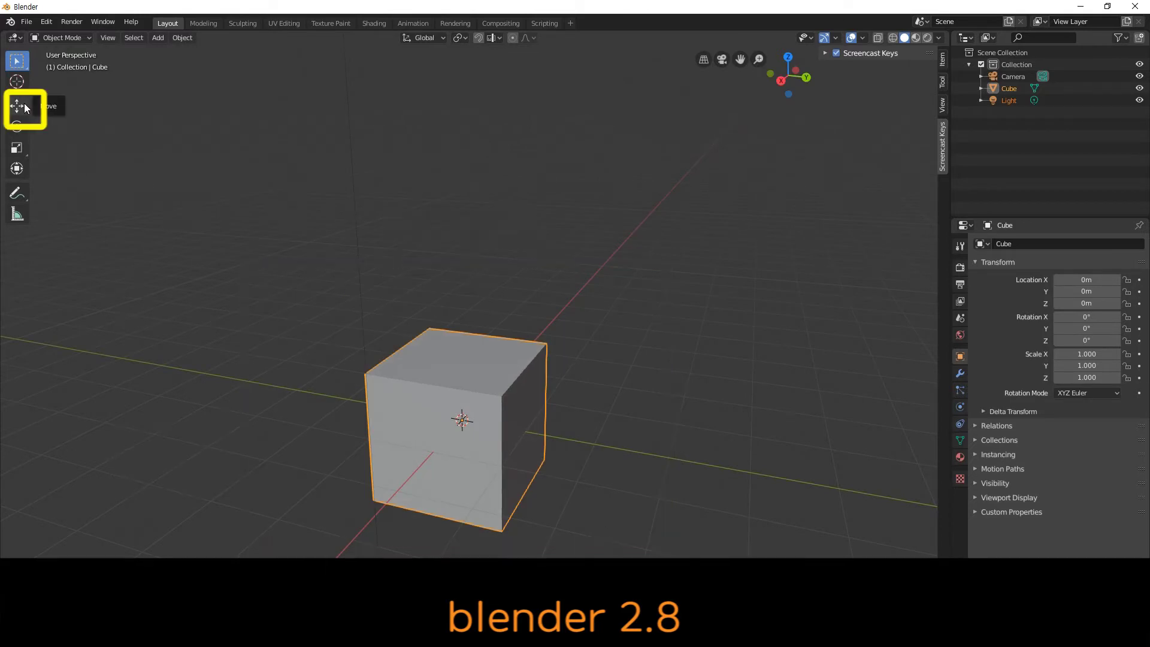
- With the Move tool, raise the cube to about 0.52 m on Z, then slide it along Y
left_click(26, 109)
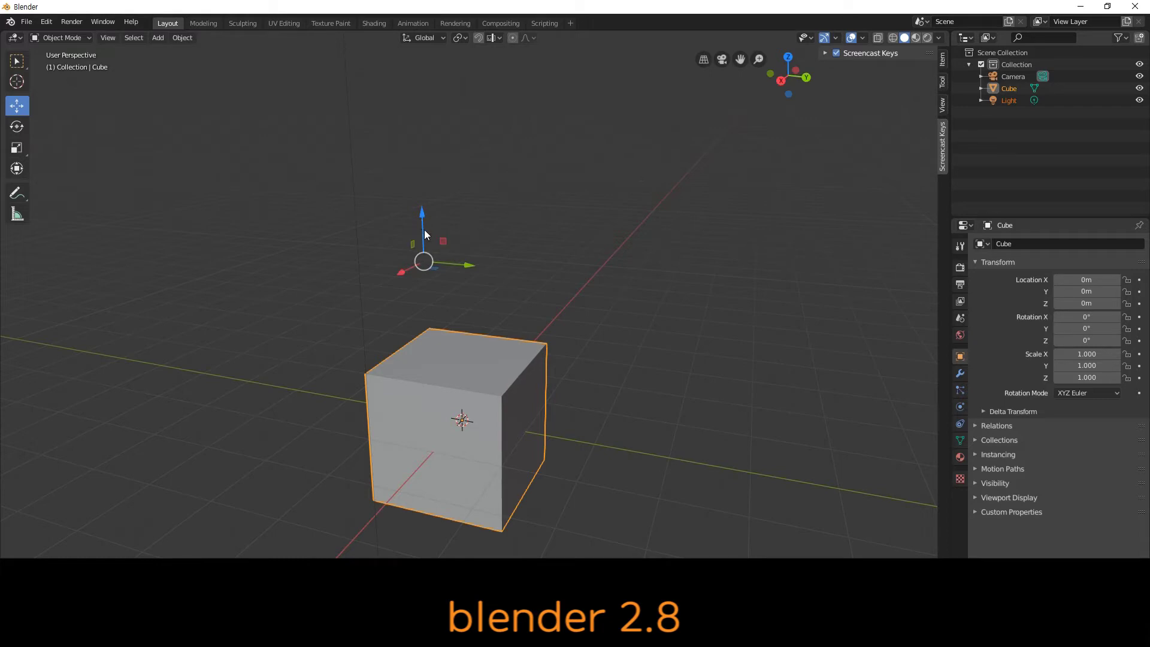
left_click(425, 230)
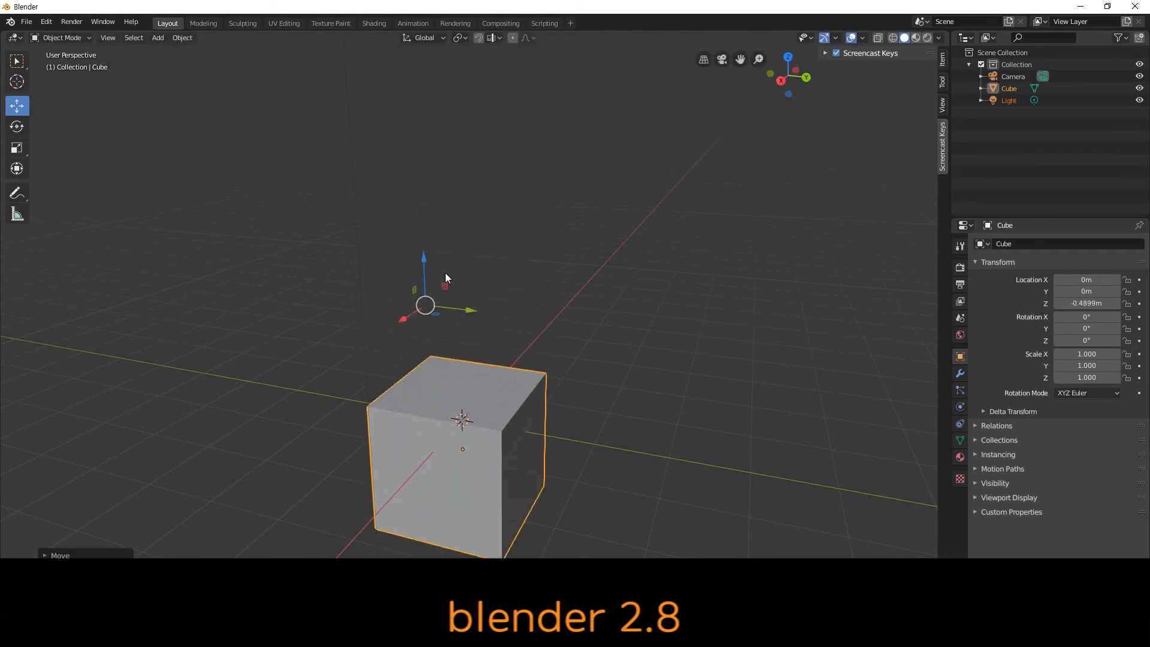
left_click(450, 279)
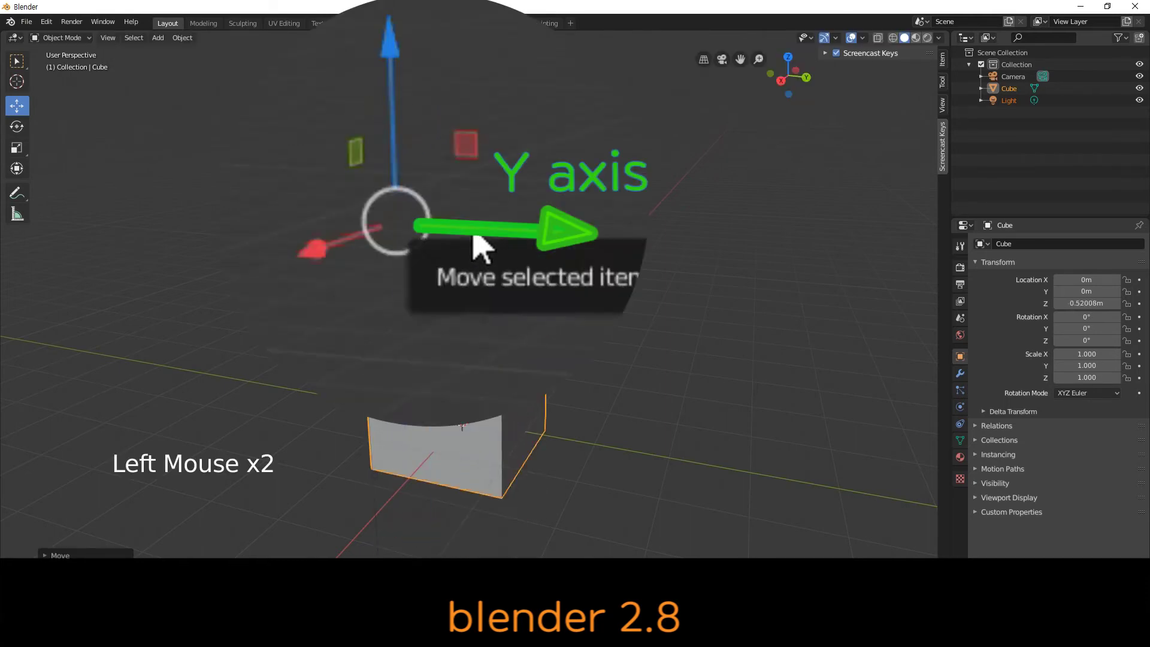